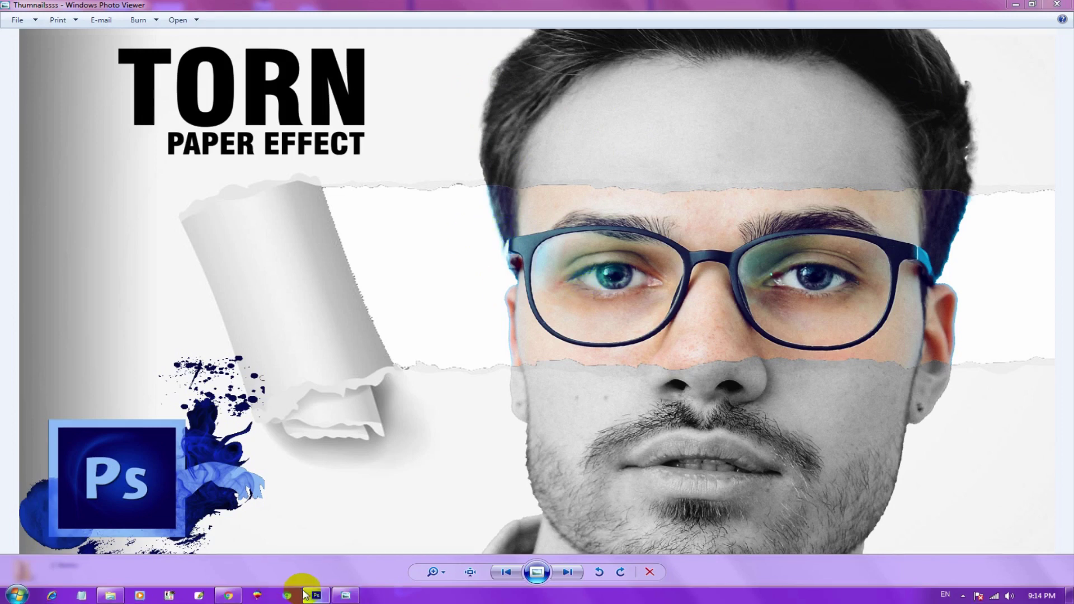
# Step: Close the Windows Photo Viewer preview of the finished torn-paper result
pyautogui.click(314, 597)
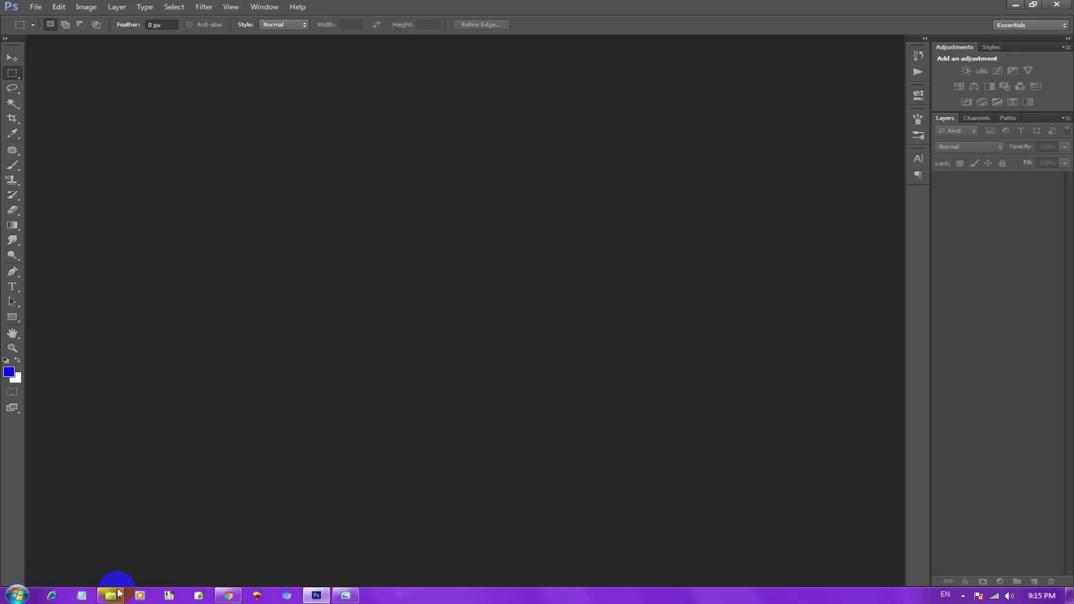
# Step: Show the Test folder with the source images as enlarged thumbnails
pyautogui.click(116, 590)
pyautogui.click(153, 525)
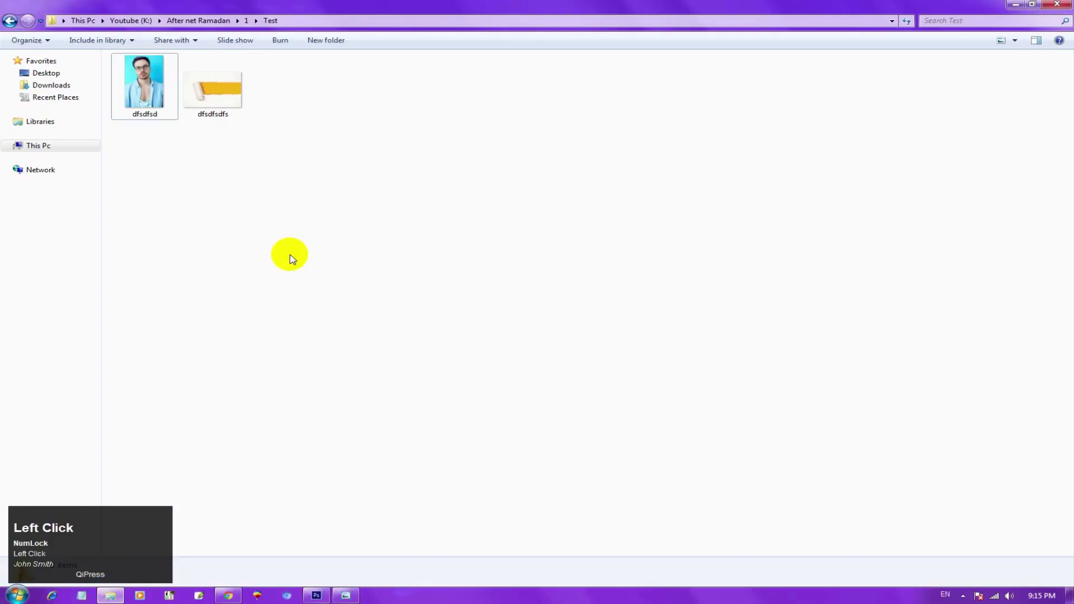
pyautogui.press('alt+v')
pyautogui.press('alt+x')
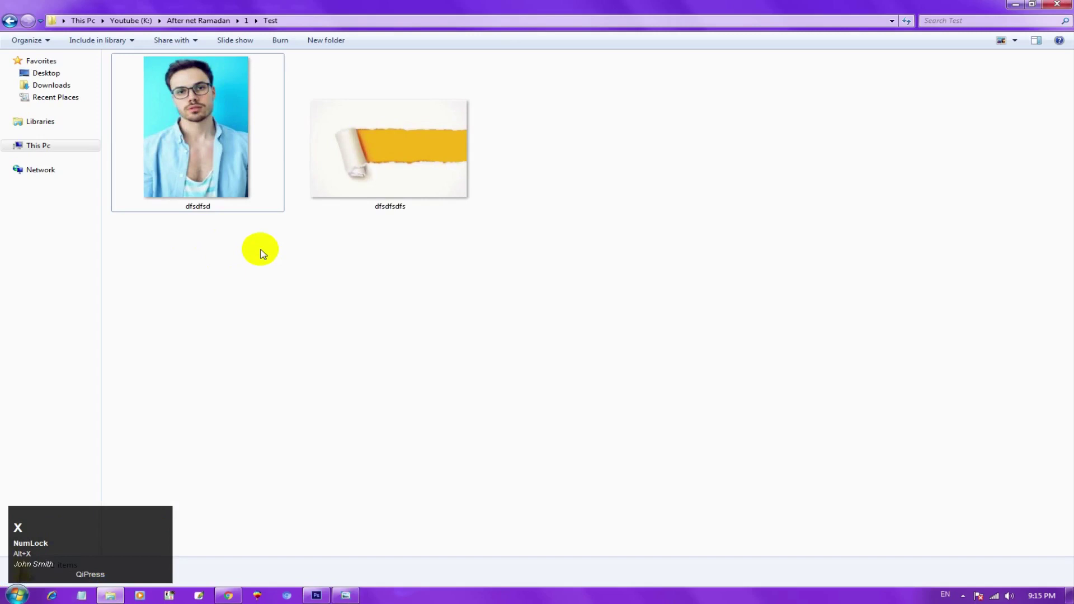
# Step: Preview the man's portrait and then the torn-paper image in Photo Viewer, then close it
pyautogui.click(213, 179)
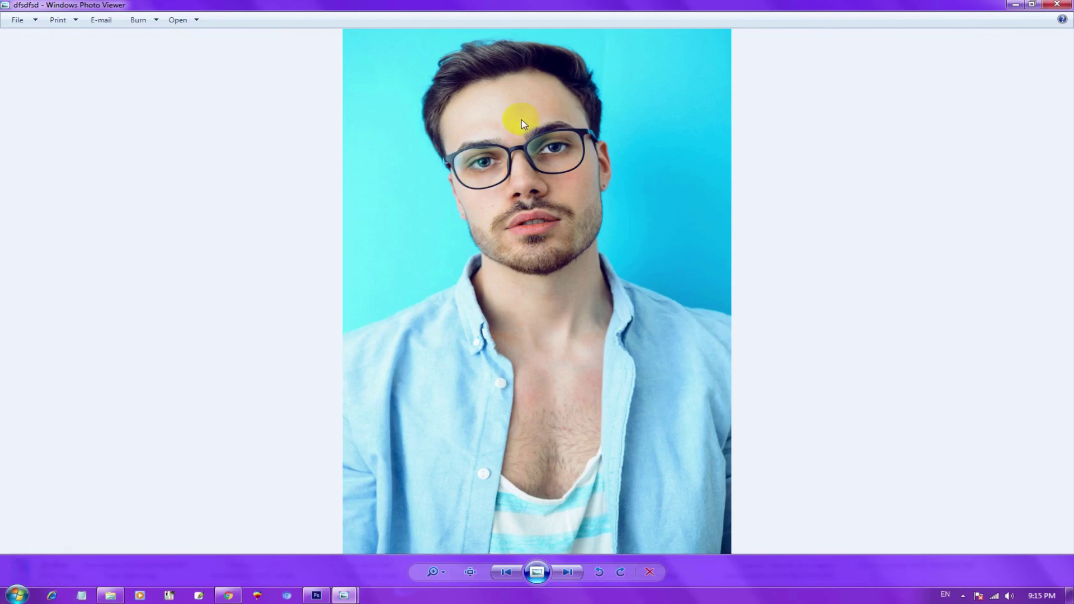
pyautogui.scroll(3)
pyautogui.scroll(-3)
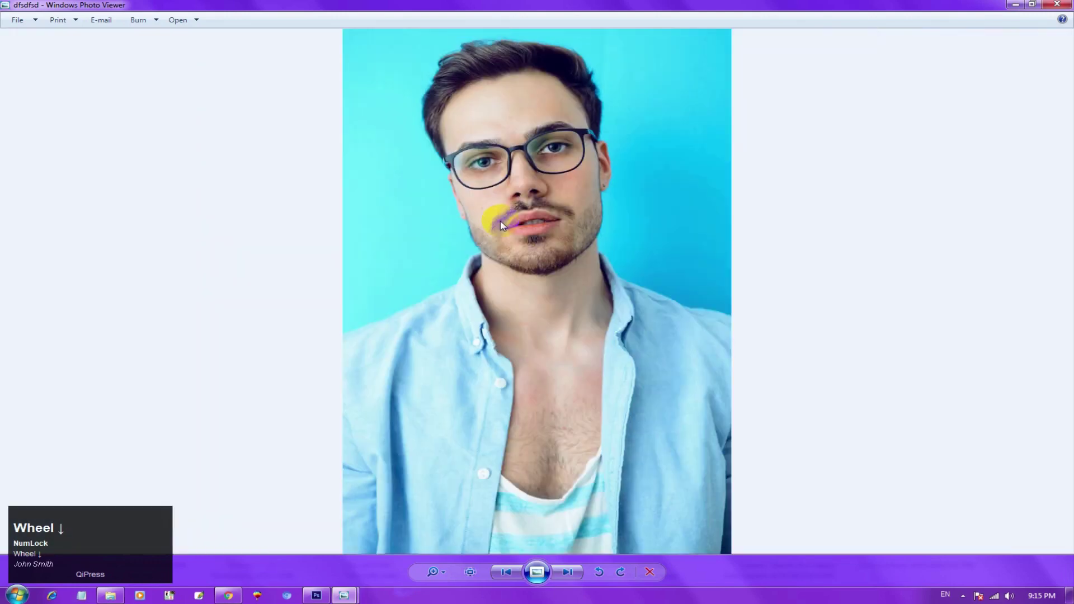
pyautogui.click(1057, 11)
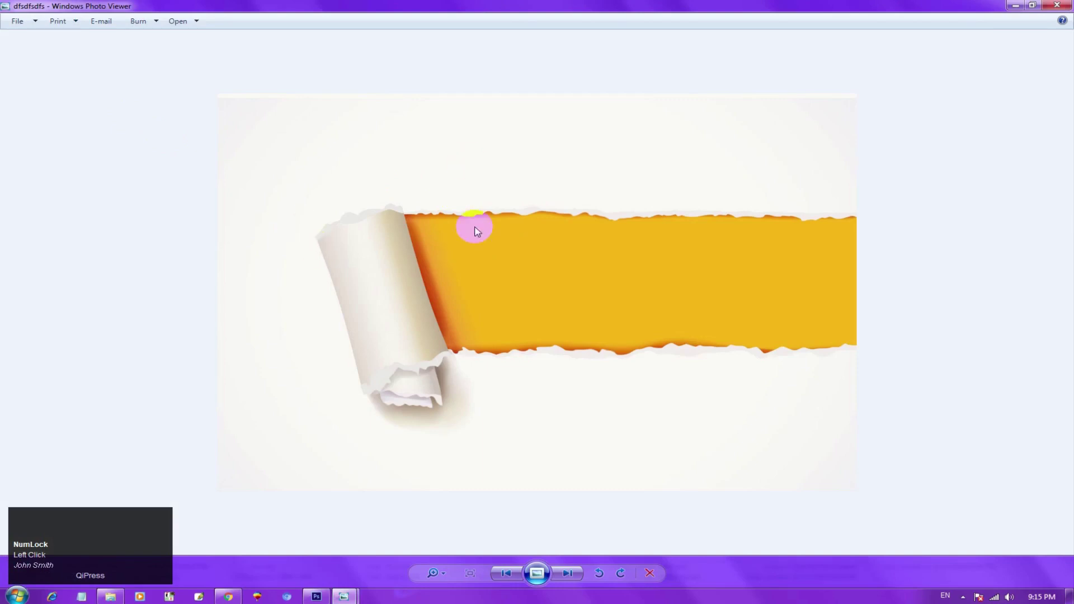
pyautogui.click(1068, 4)
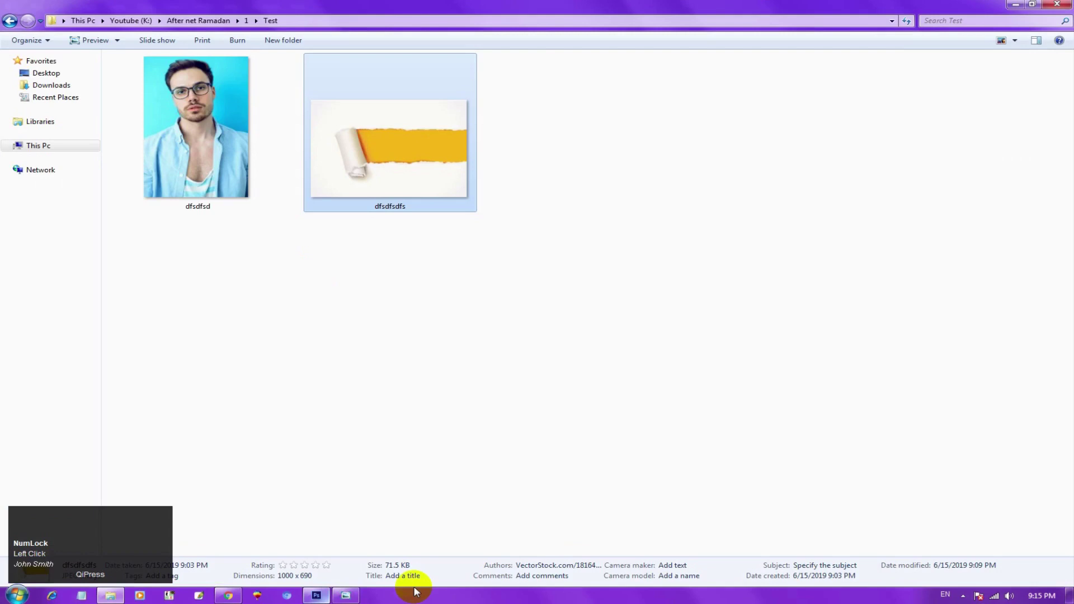
# Step: Create the blank white 1920×1080 'Torn Paper Effect' document
pyautogui.click(236, 324)
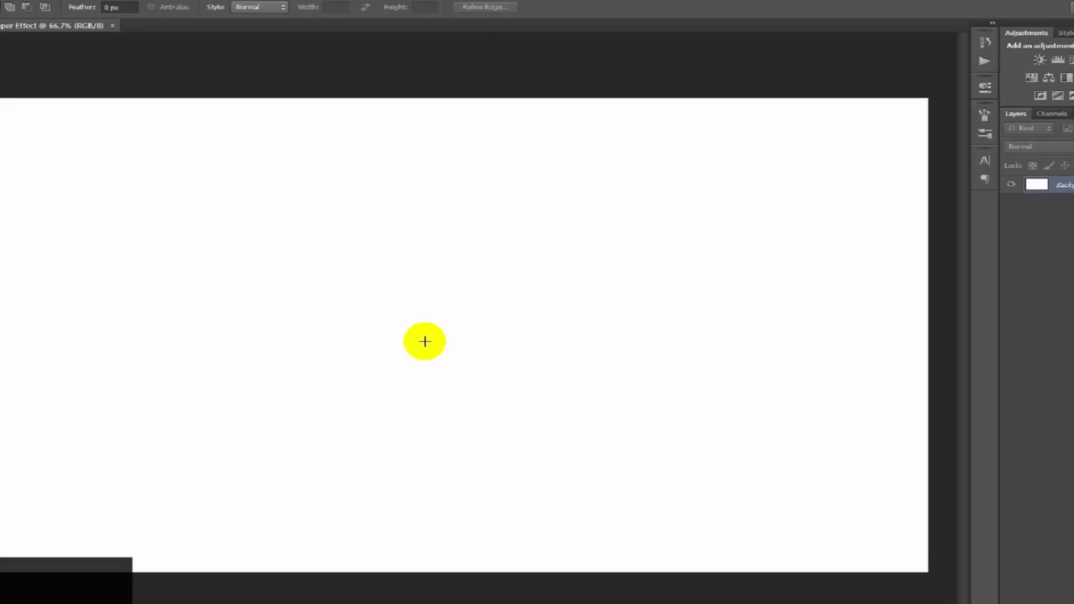
pyautogui.press('F5')
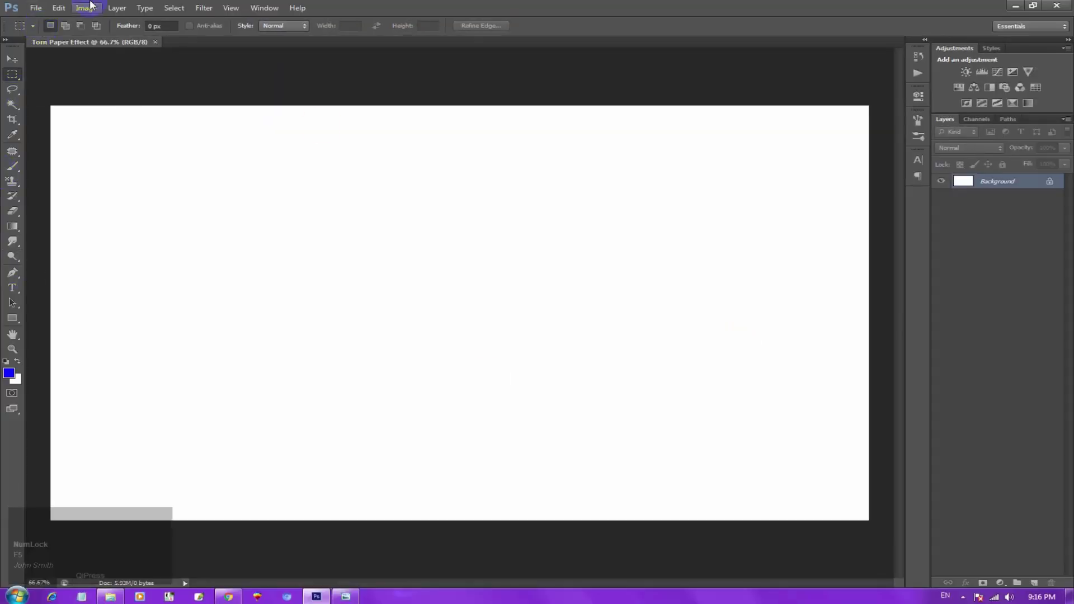
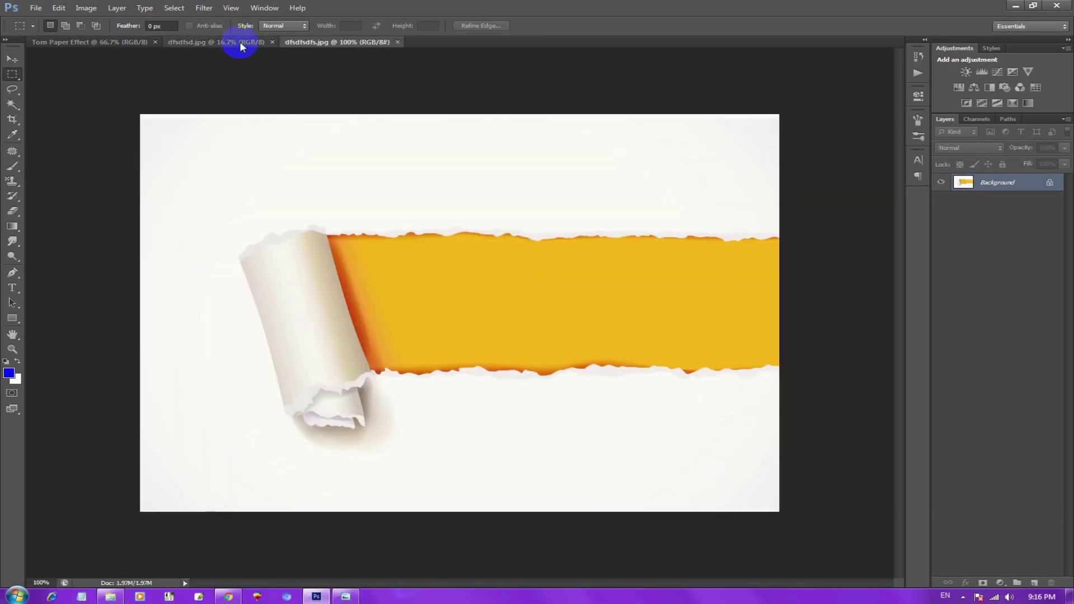
# Step: Dismiss the locked-layer warning and move the torn-paper image to the canvas's top-left as Layer 1
pyautogui.click(8, 56)
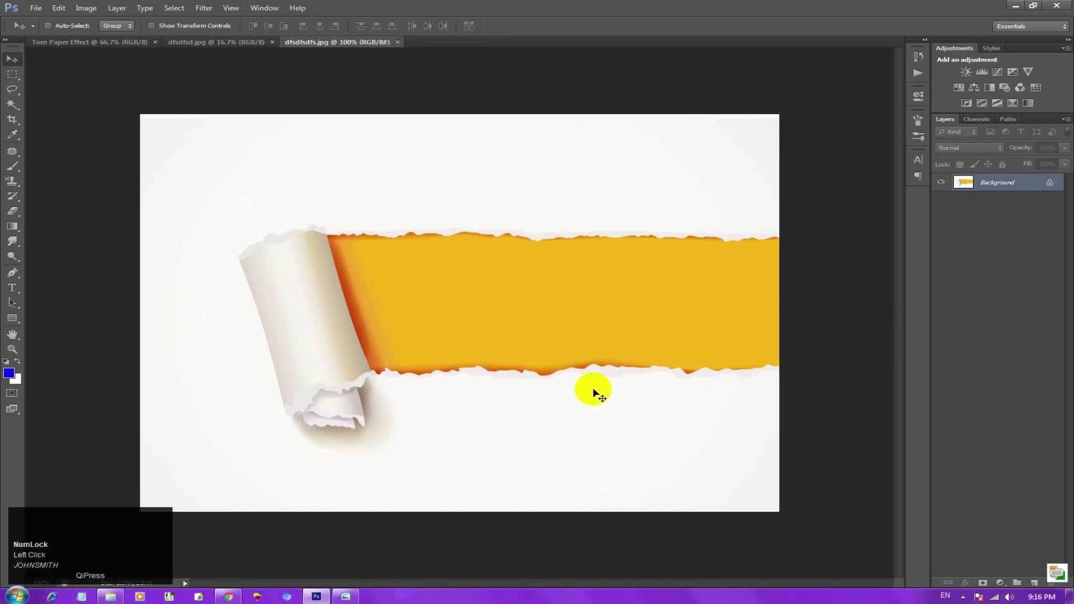
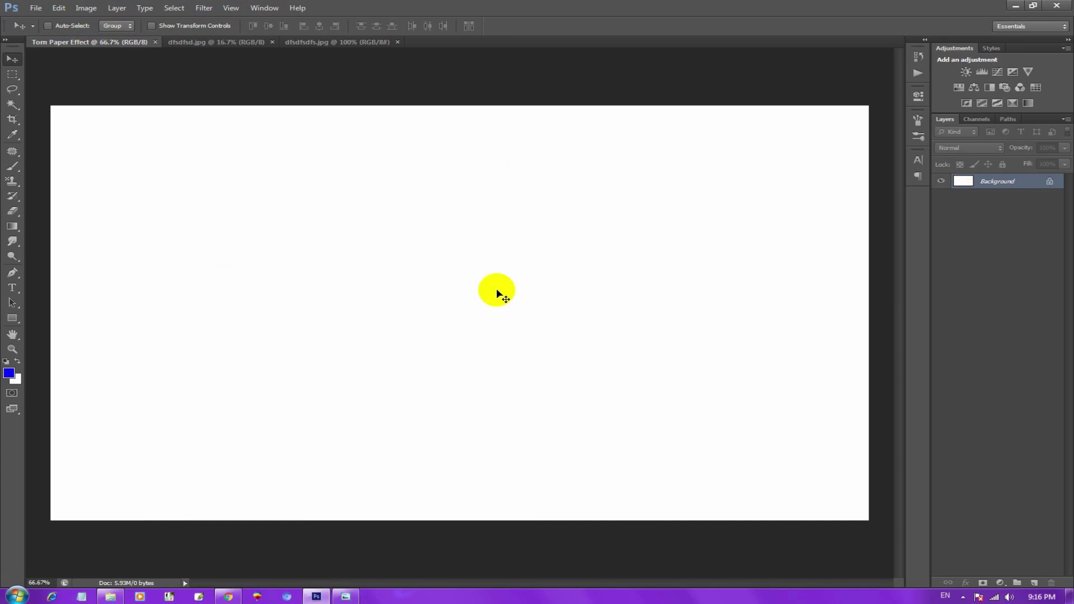
pyautogui.click(321, 187)
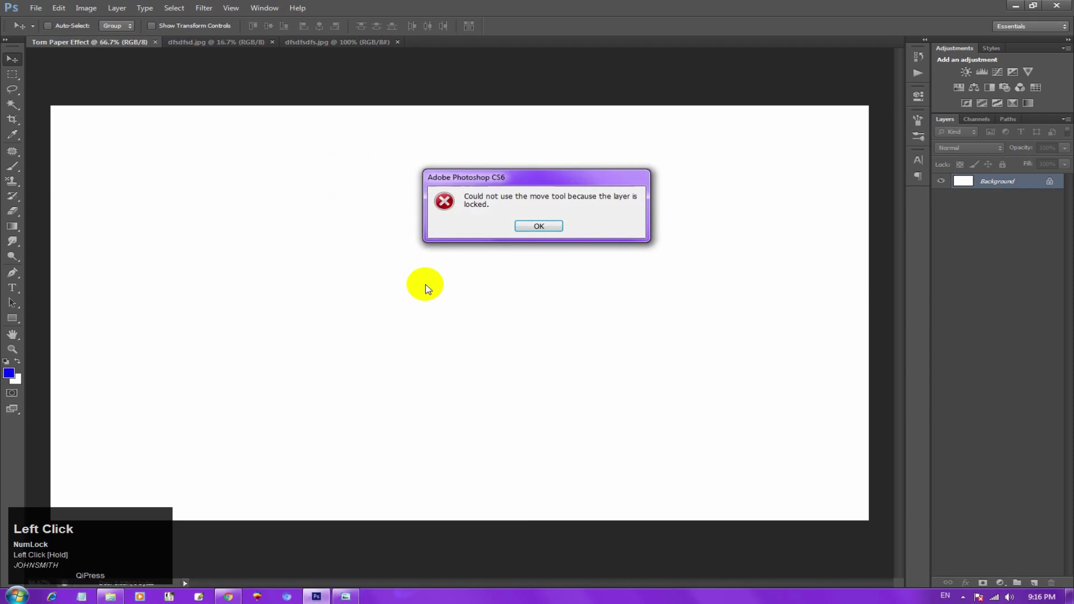
pyautogui.press('a')
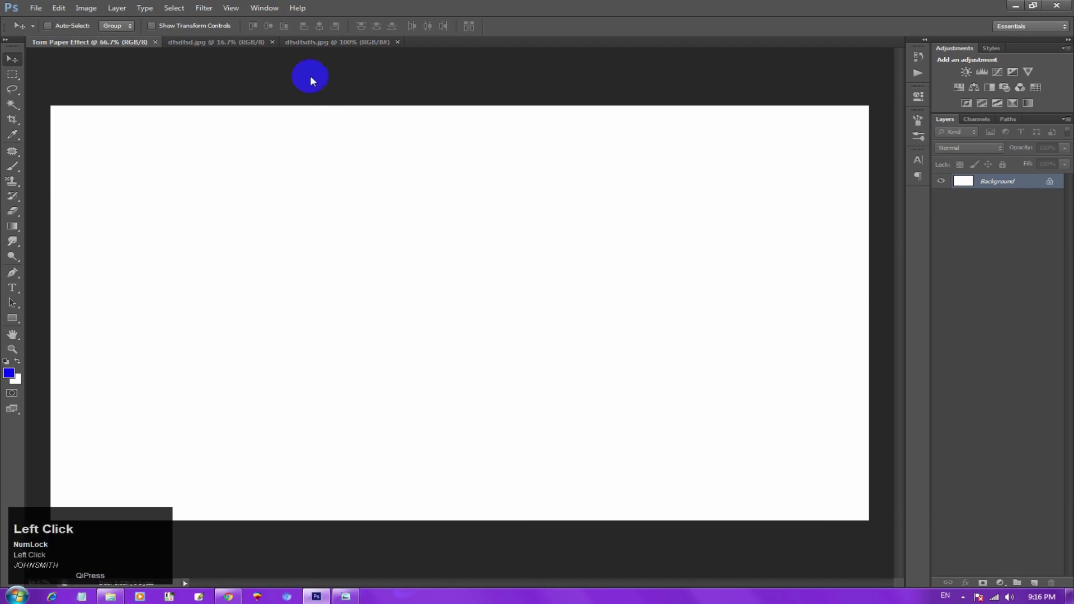
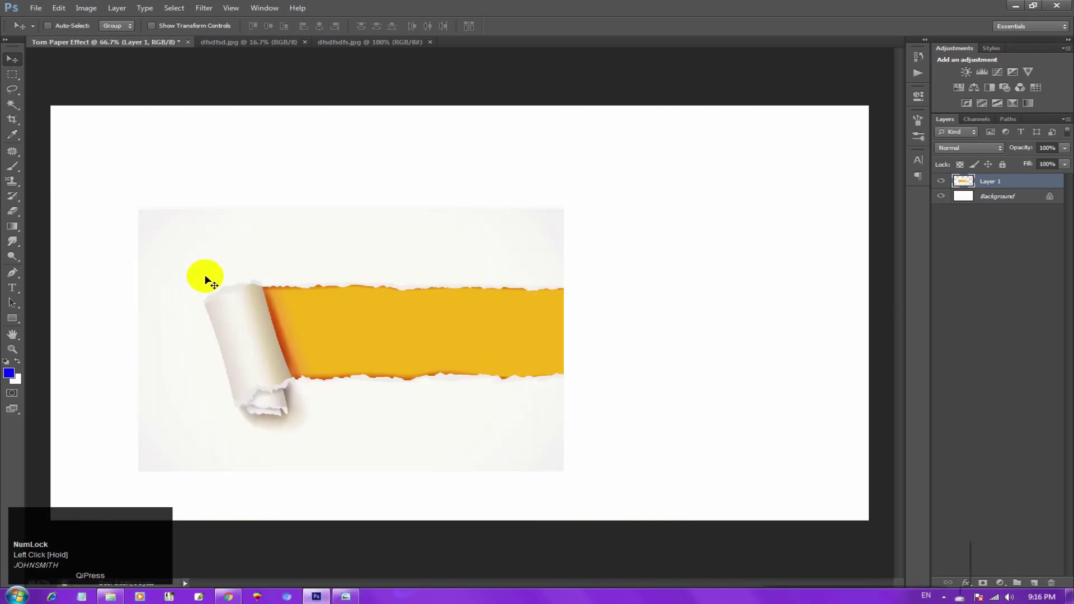
pyautogui.moveTo(239, 263); pyautogui.dragTo(420, 352)
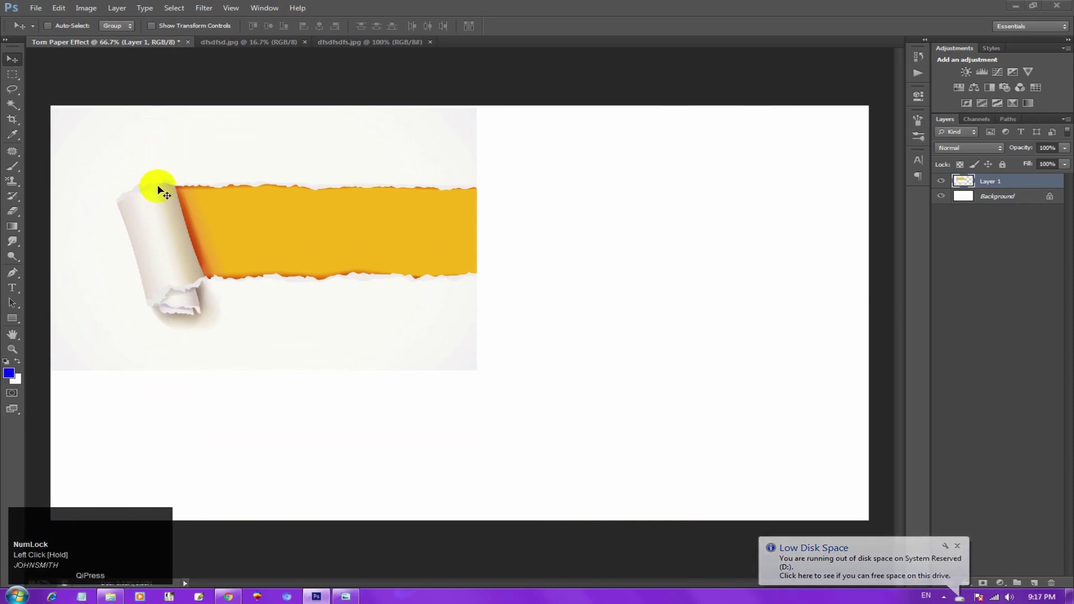
pyautogui.press('ctrl+t')
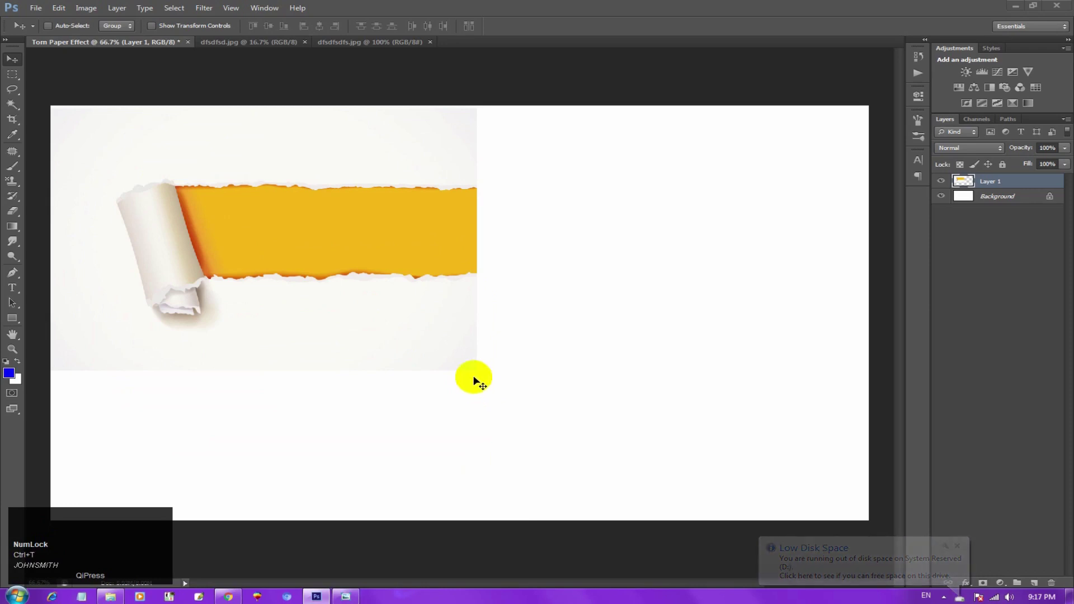
# Step: Start Free Transform on the torn-paper layer to resize it over the canvas
pyautogui.click(602, 7)
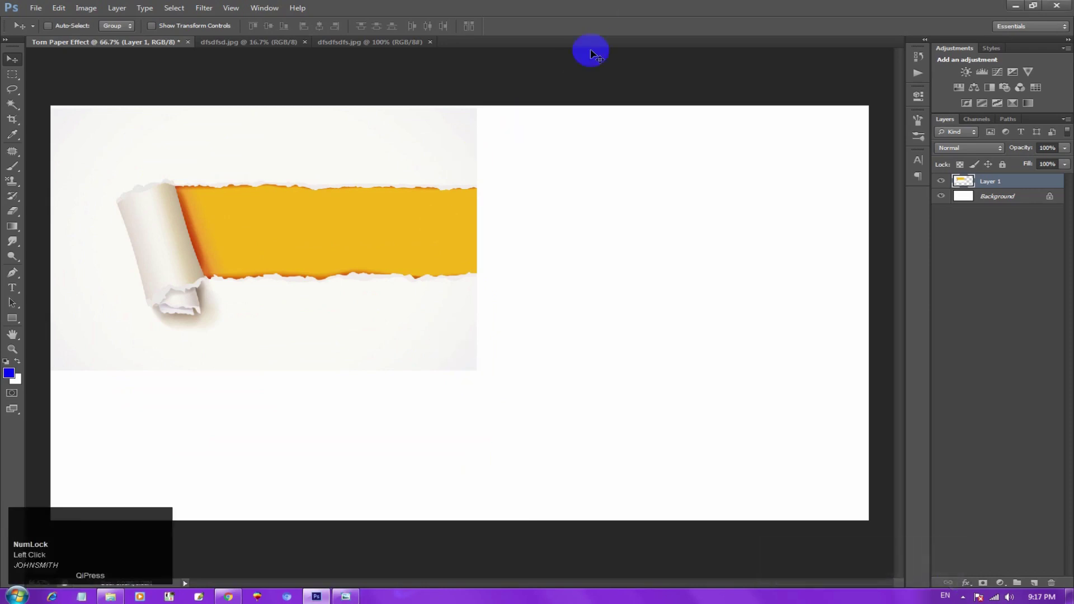
pyautogui.press('t')
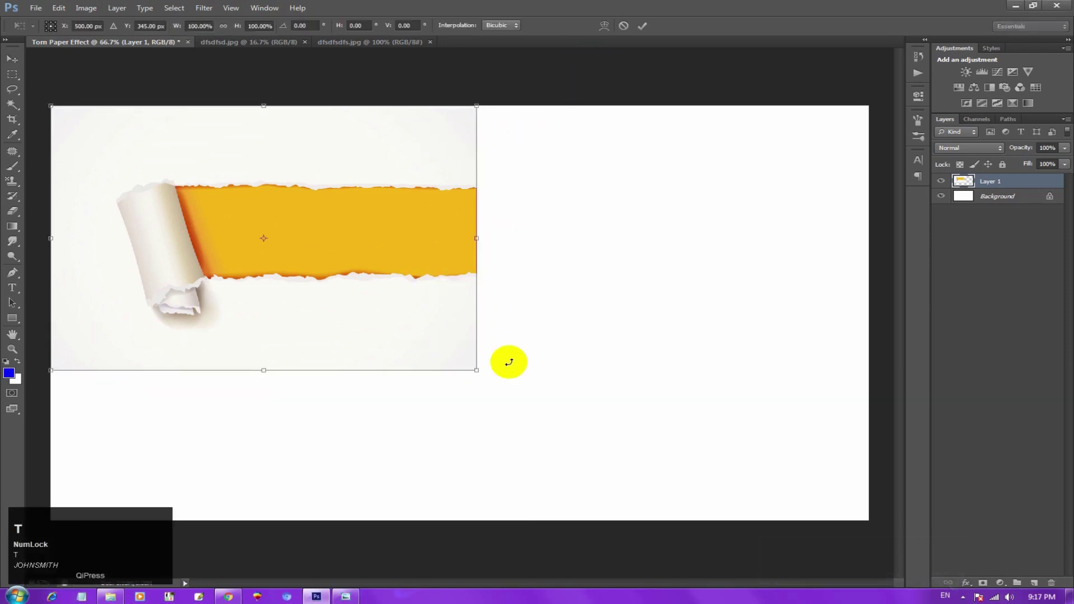
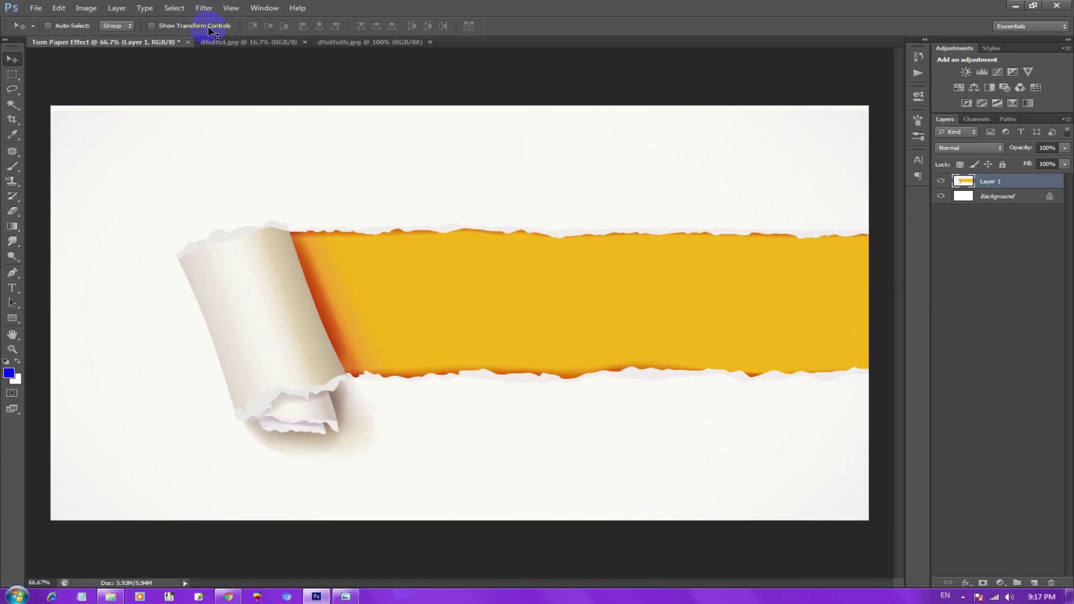
# Step: In the portrait document, delete the blue backdrop and select the man's outline from the layer
pyautogui.click(232, 44)
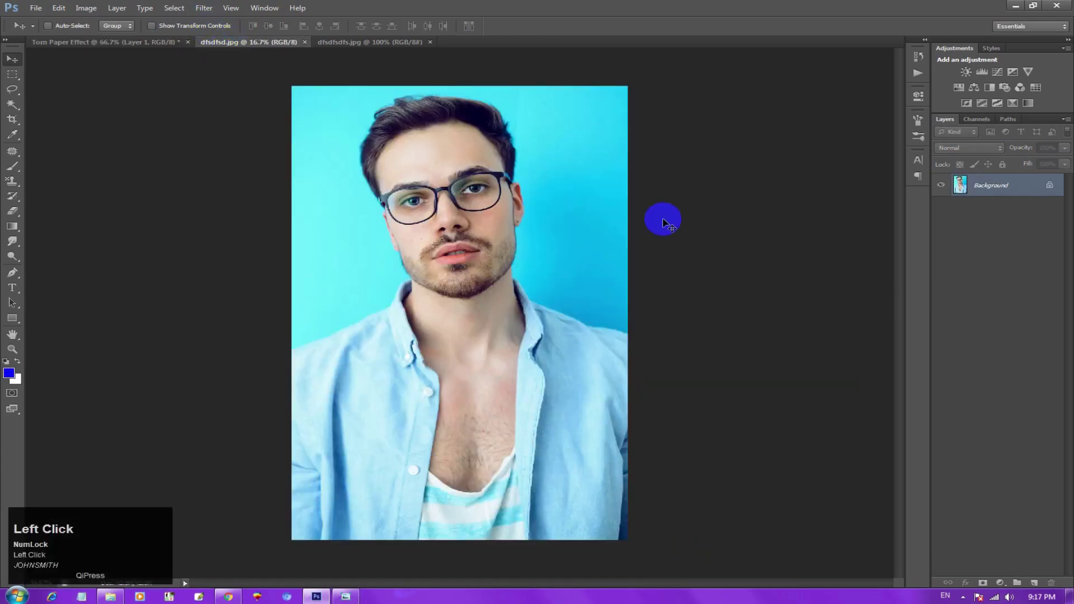
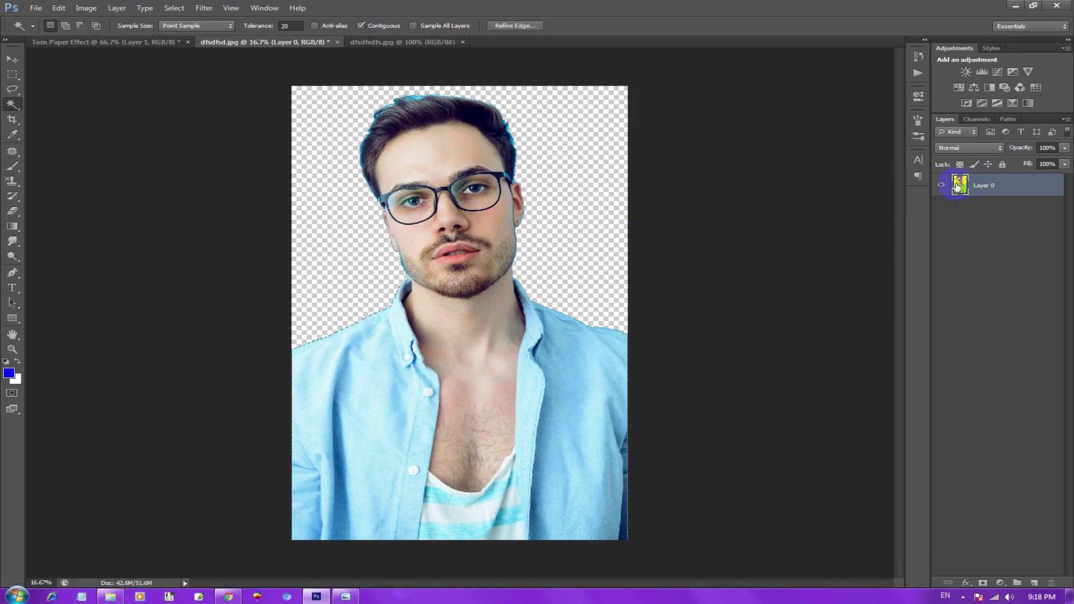
pyautogui.click(965, 190)
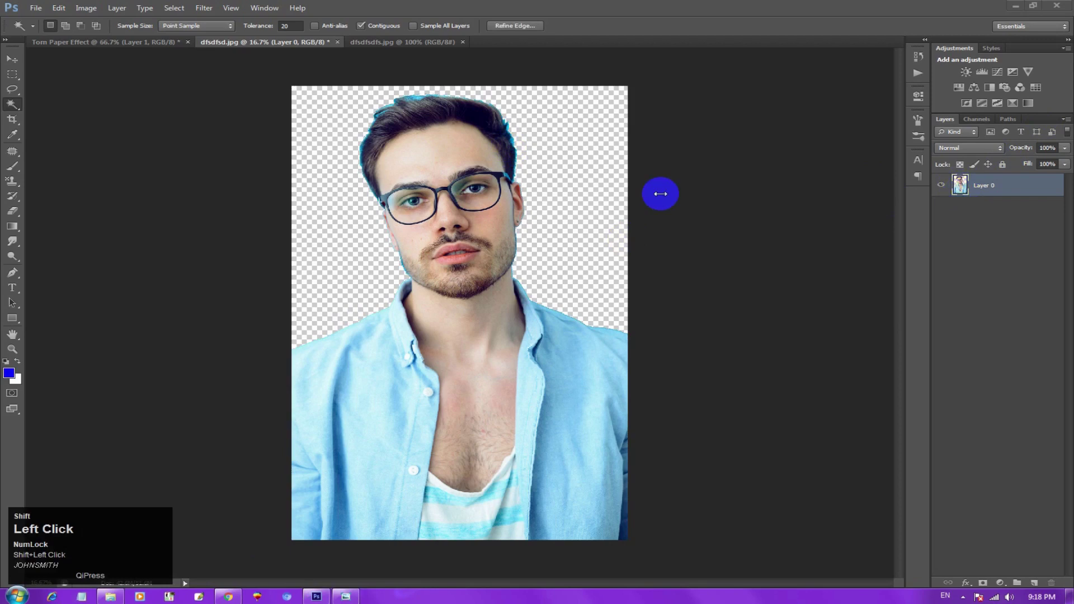
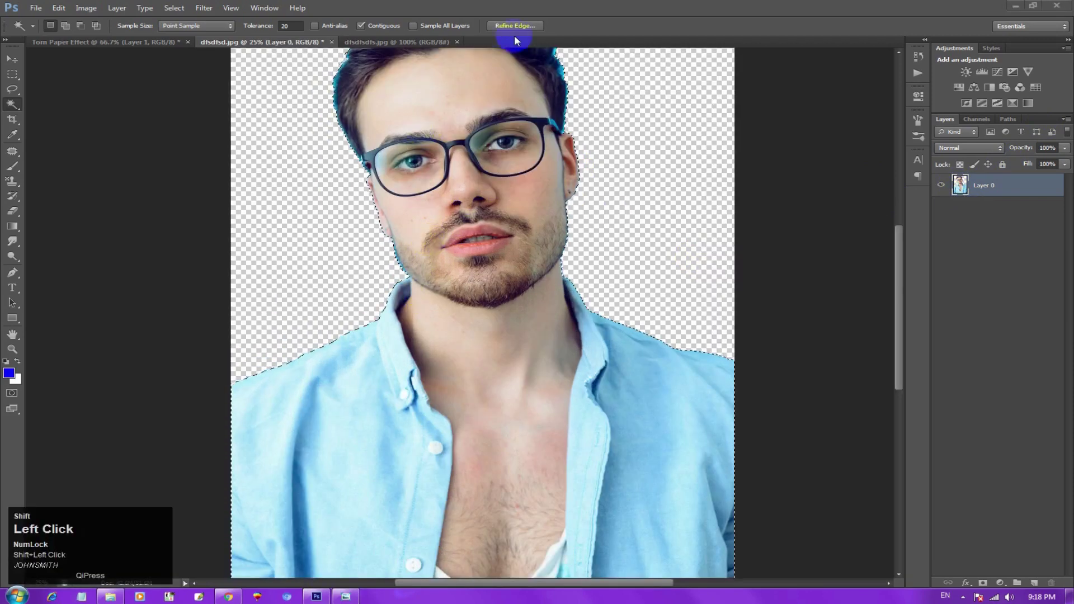
# Step: Run Refine Edge on the man's cutout selection and confirm it
pyautogui.click(519, 25)
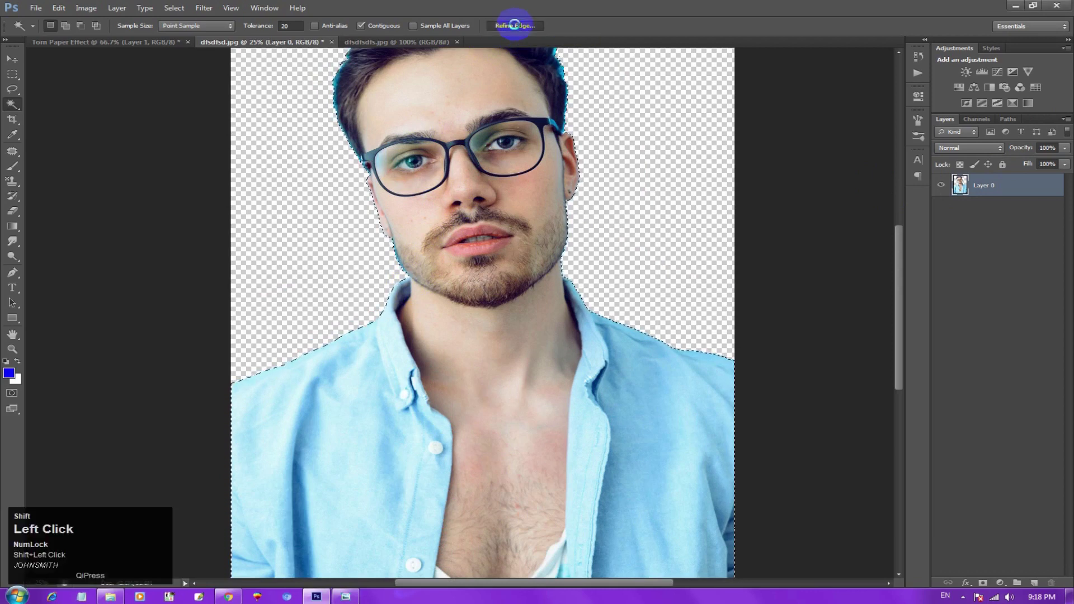
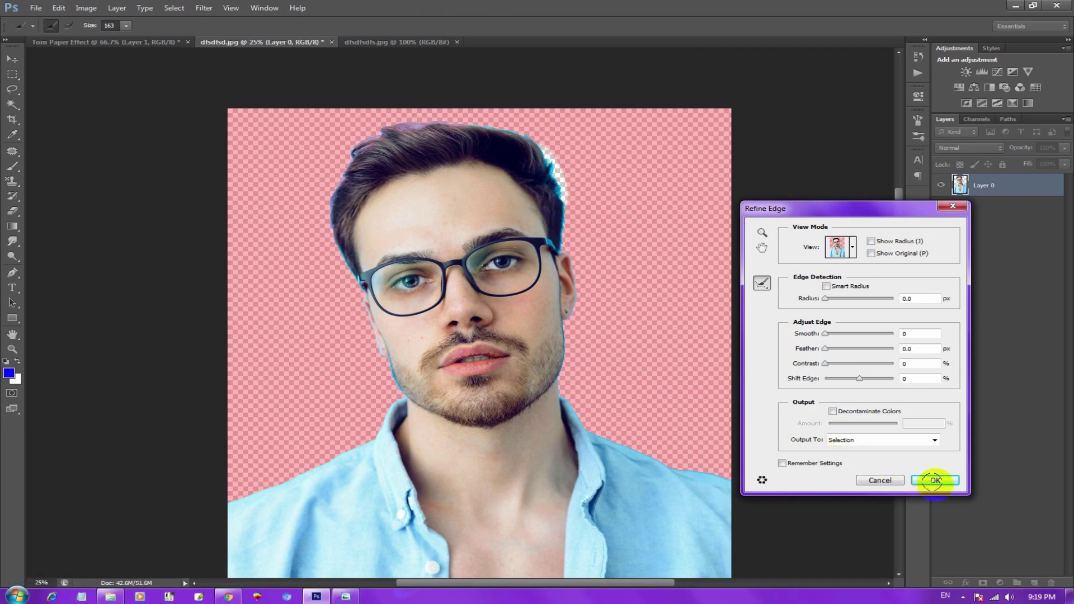
pyautogui.click(938, 485)
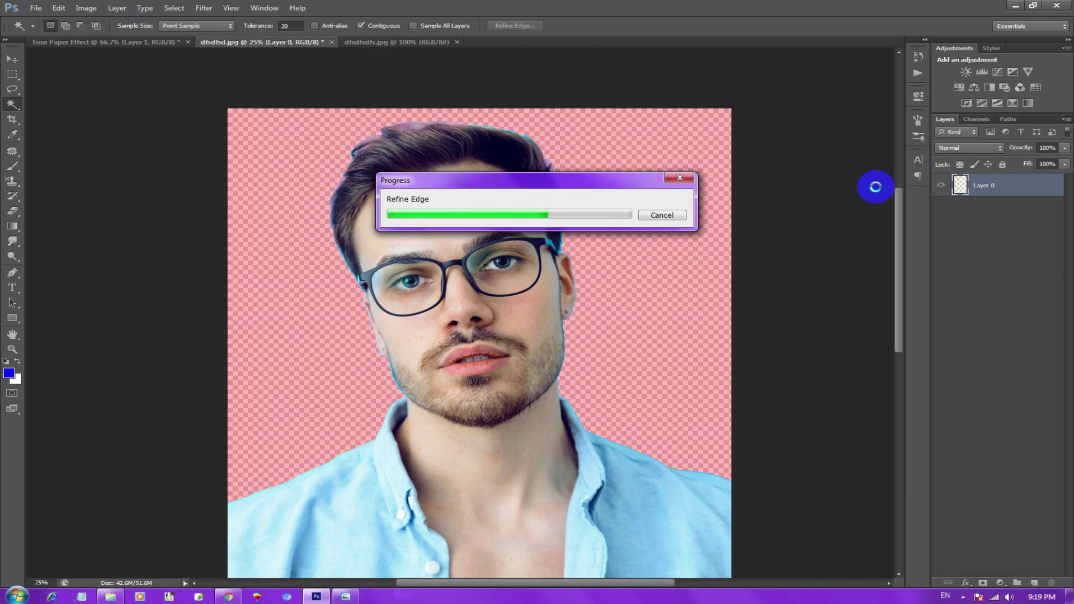
pyautogui.click(828, 2)
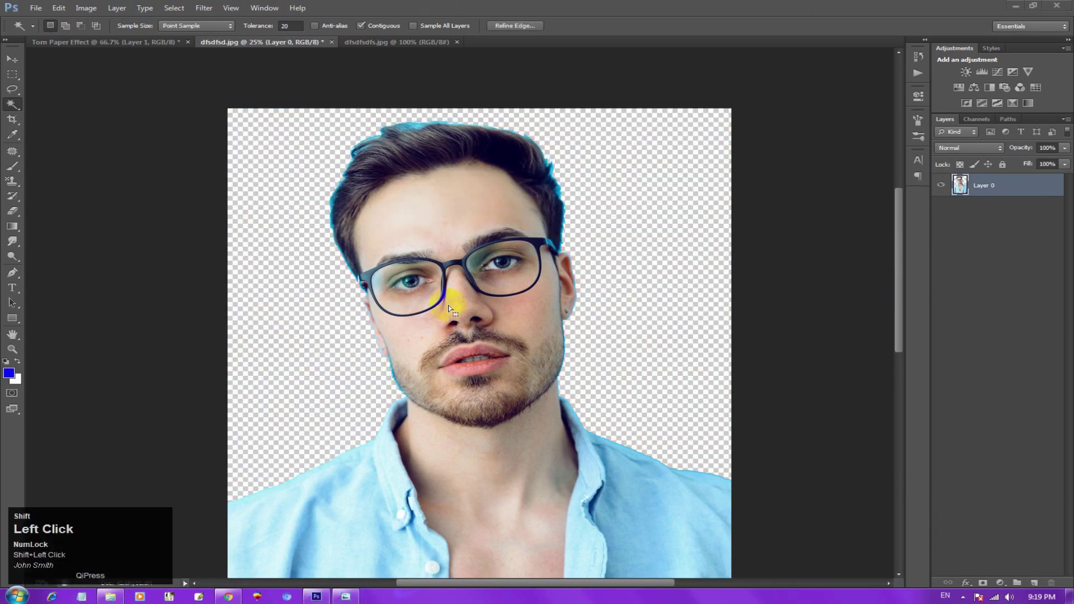
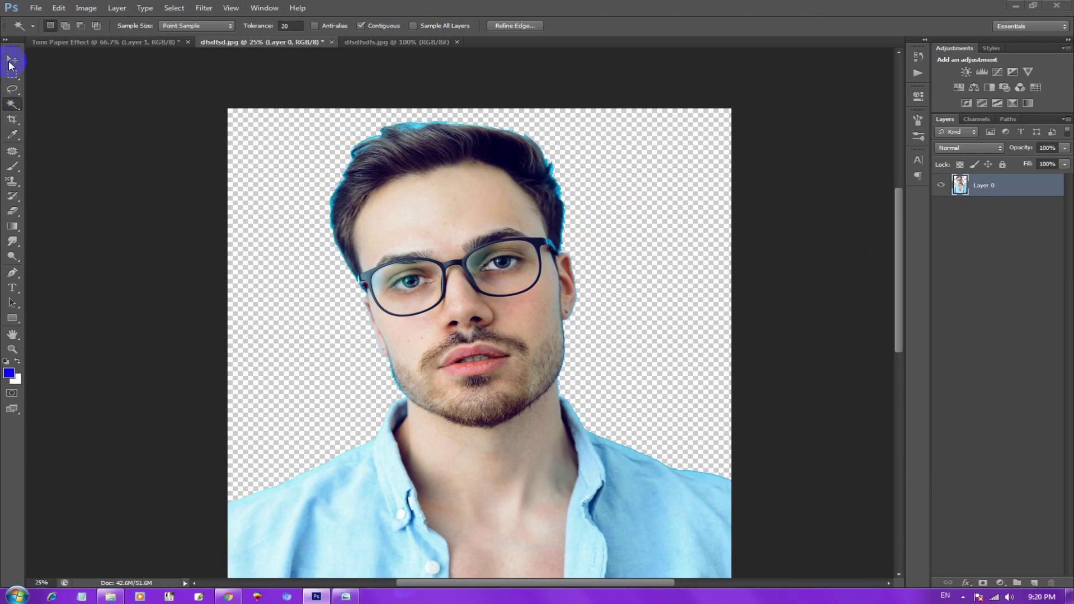
# Step: Reopen the Refine Edge settings for the reloaded cutout selection
pyautogui.click(644, 1)
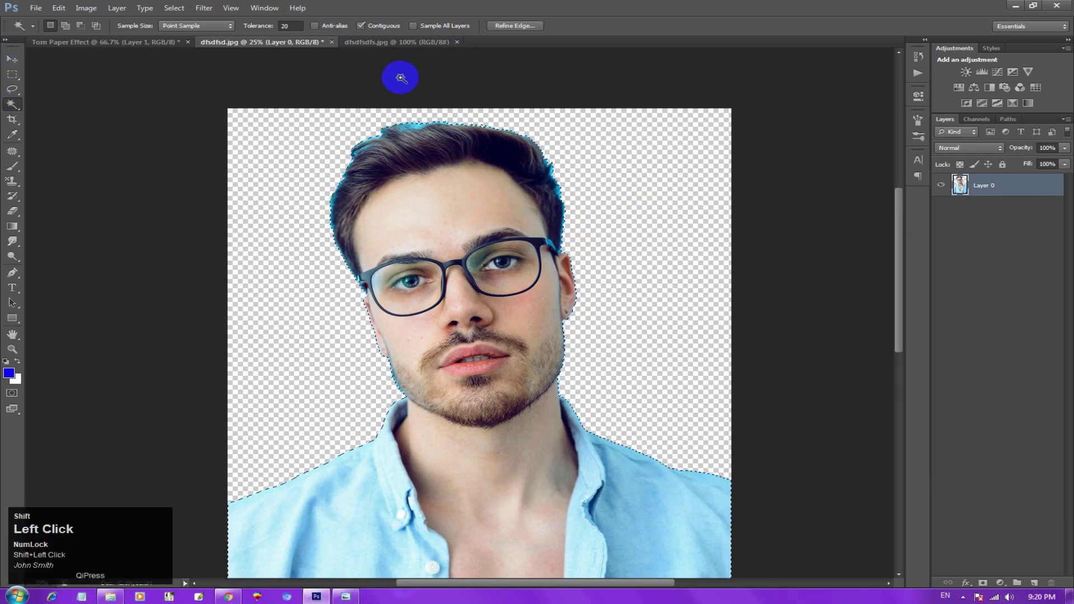